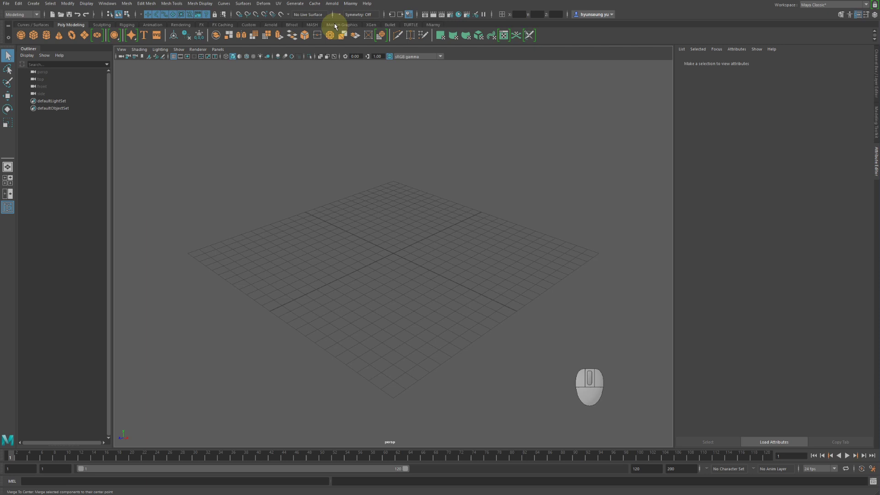
- Drop down the Arnold menu to review its render and light options
{"action": "left_click", "coordinate": [334, 6]}
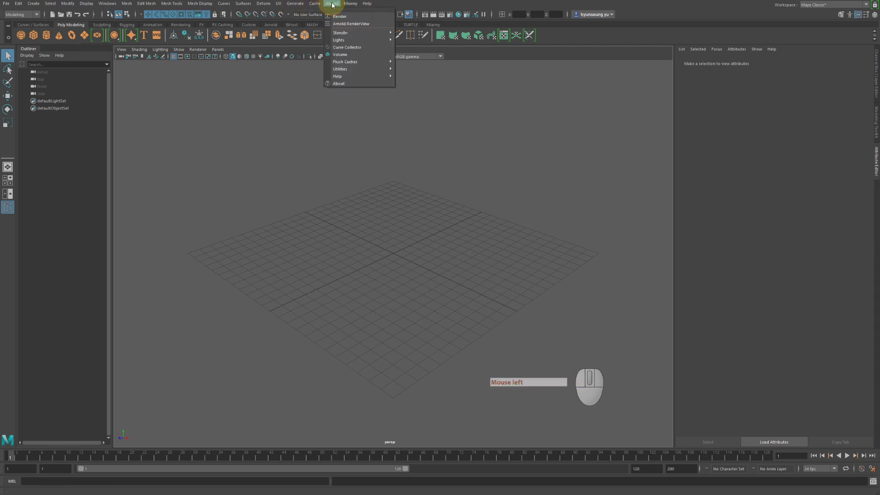
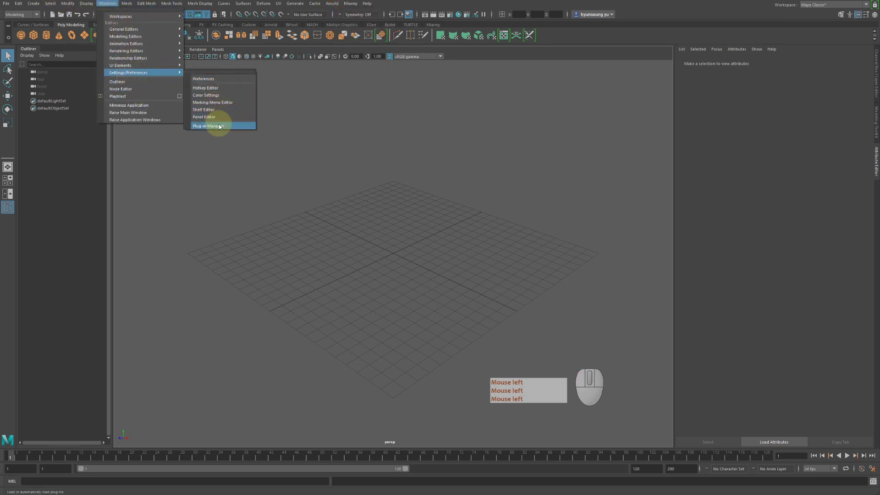
- In the Plug-in Manager, set mtoa.mll to Loaded and Auto load, then close it
{"action": "left_click", "coordinate": [221, 128]}
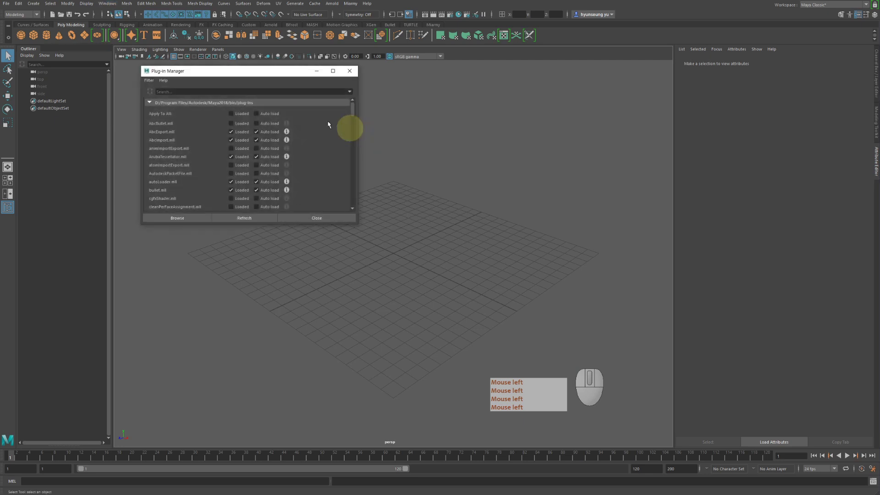
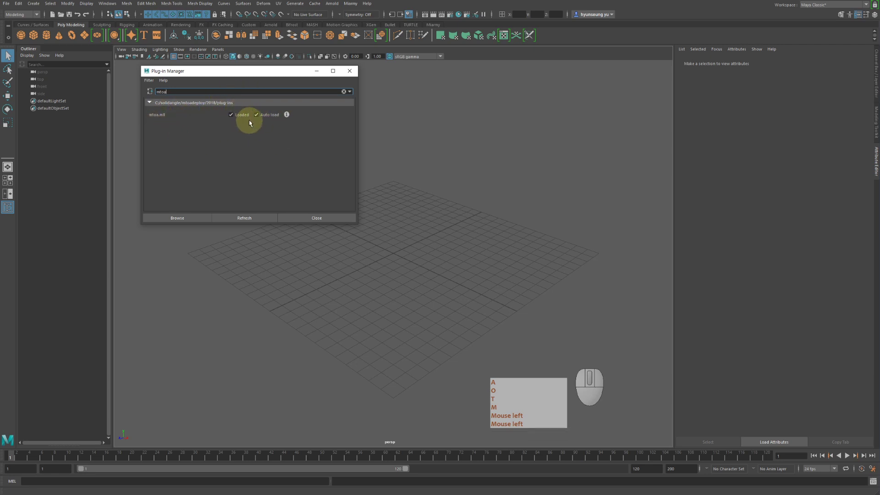
{"action": "left_click", "coordinate": [249, 123]}
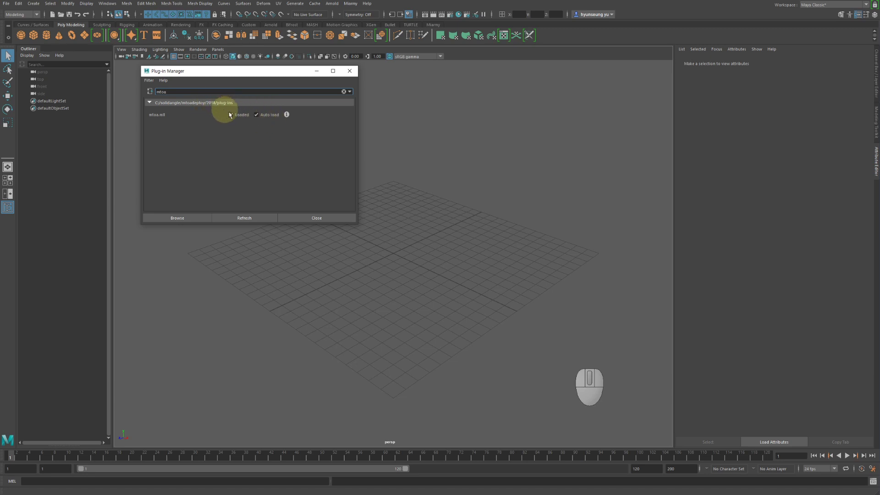
{"action": "left_click", "coordinate": [323, 219]}
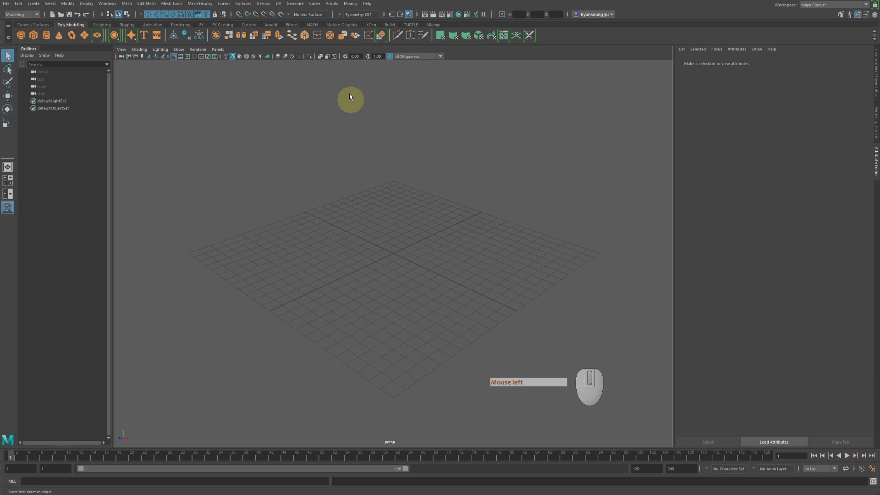
- Drop down the Arnold menu again to browse its light types
{"action": "left_click", "coordinate": [342, 5]}
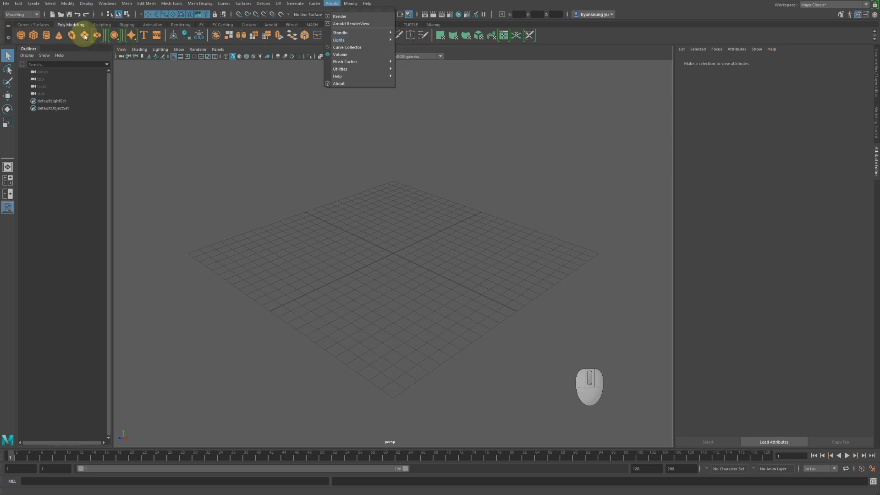
- Create a polygon plane and scale it up into a large ground plane
{"action": "left_click", "coordinate": [88, 36]}
{"action": "key", "text": "r"}
{"action": "middle_click", "coordinate": [335, 145]}
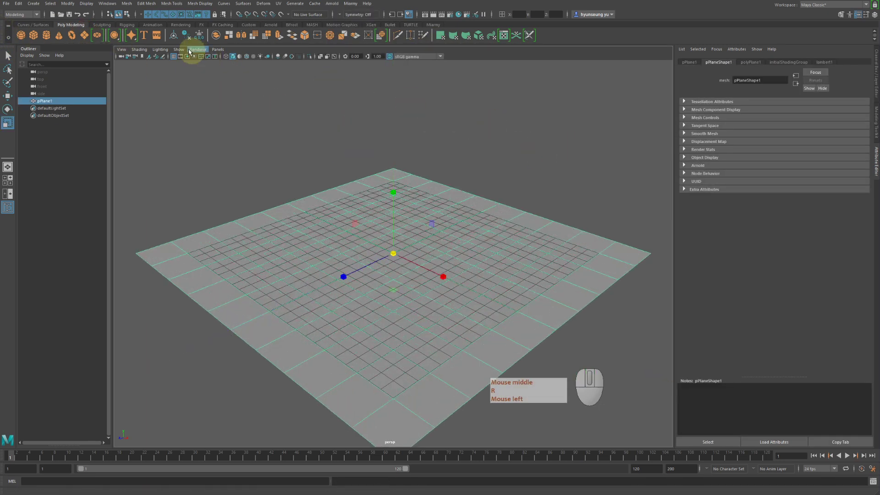
- Add a polygon sphere and move it up above the centre of the plane
{"action": "left_click", "coordinate": [26, 35]}
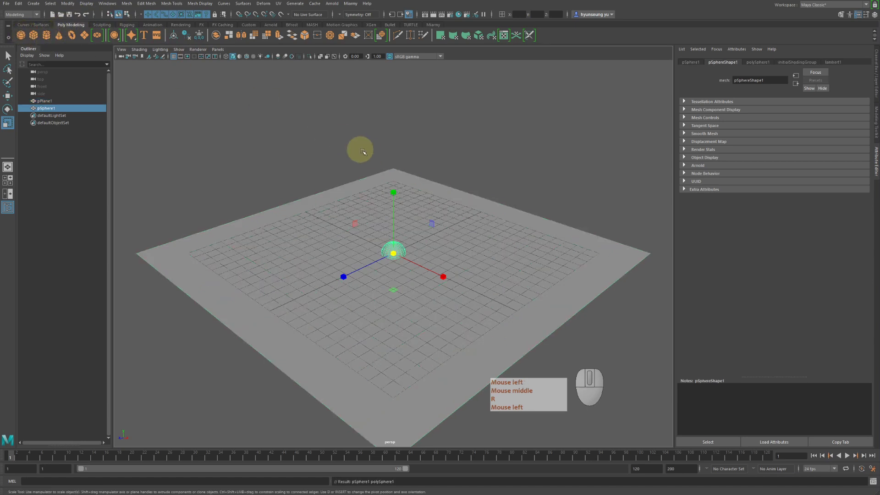
{"action": "key", "text": "w"}
{"action": "left_click", "coordinate": [394, 195]}
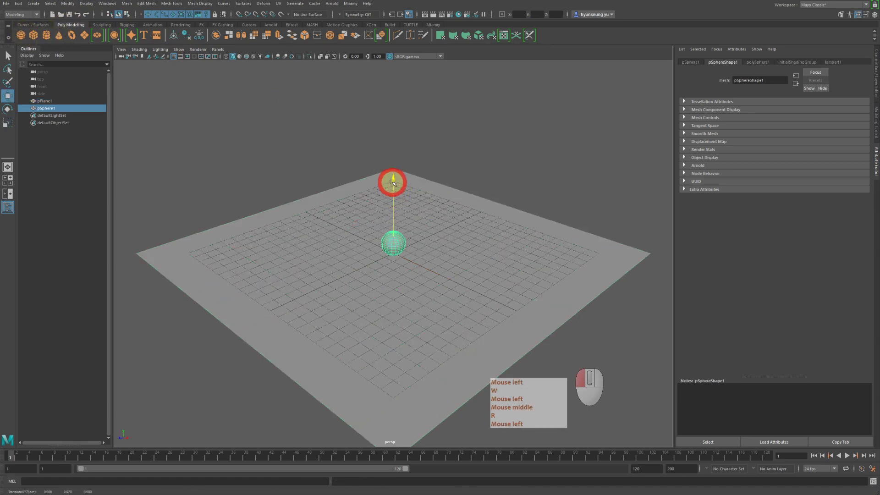
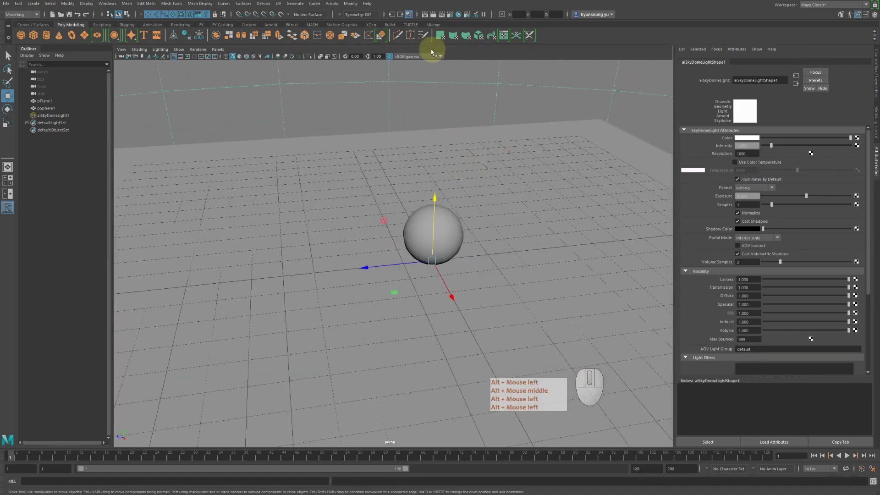
- Render the skydome-lit sphere and plane in Arnold RenderView, let it refine, then close it
{"action": "left_click", "coordinate": [338, 7]}
{"action": "left_click", "coordinate": [347, 19]}
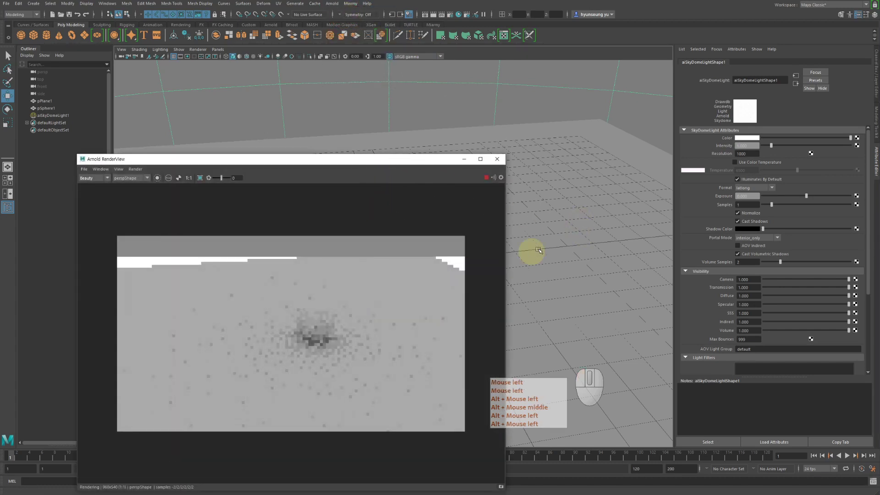
{"action": "left_click", "coordinate": [542, 241]}
{"action": "middle_click", "coordinate": [542, 241]}
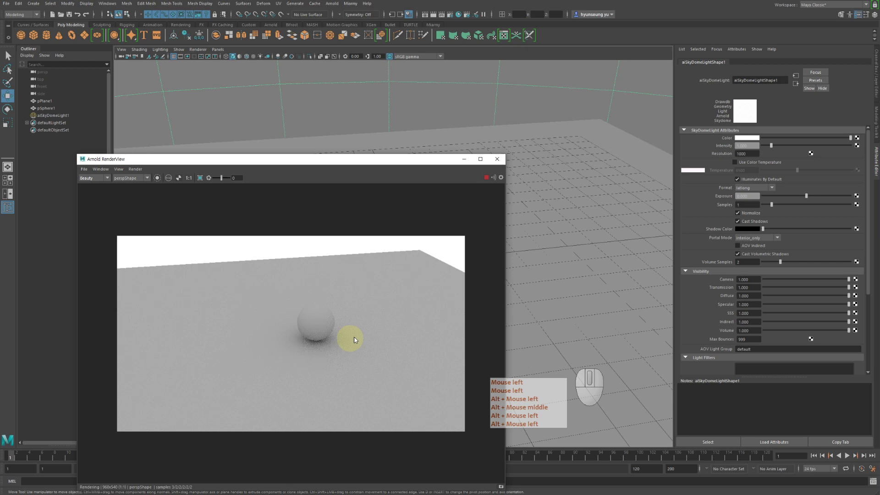
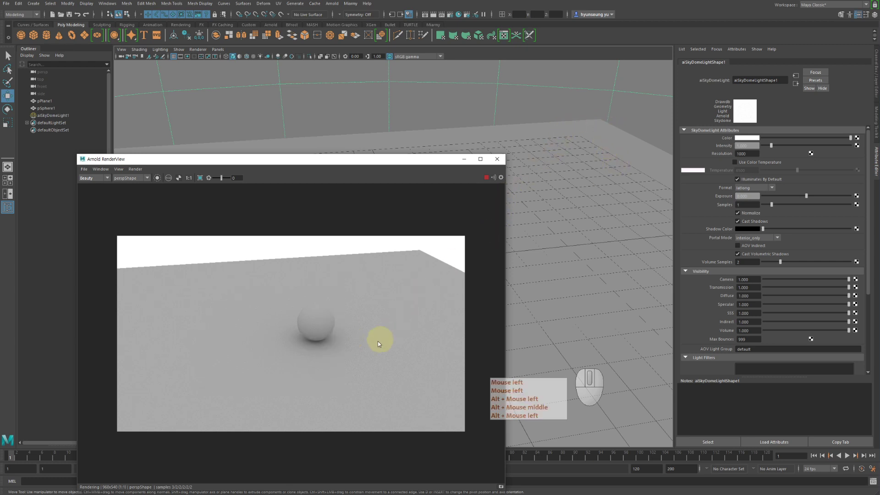
{"action": "left_click", "coordinate": [348, 314]}
{"action": "middle_click", "coordinate": [348, 314]}
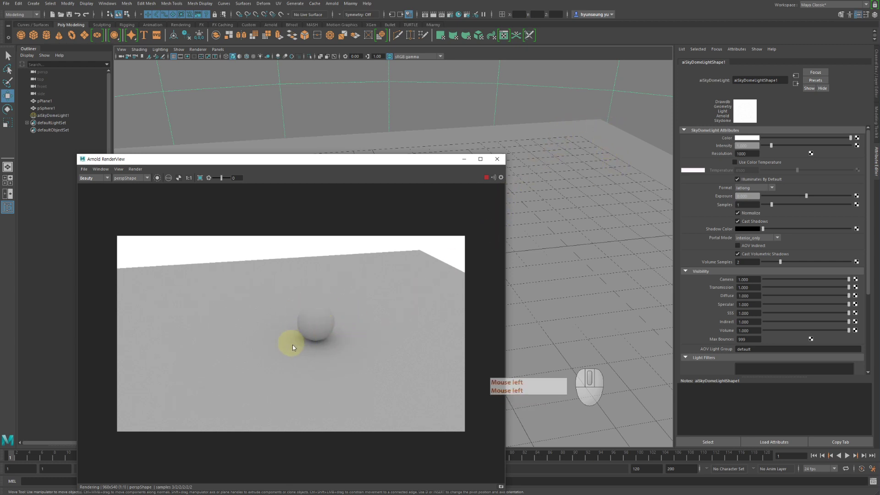
{"action": "left_click", "coordinate": [350, 300]}
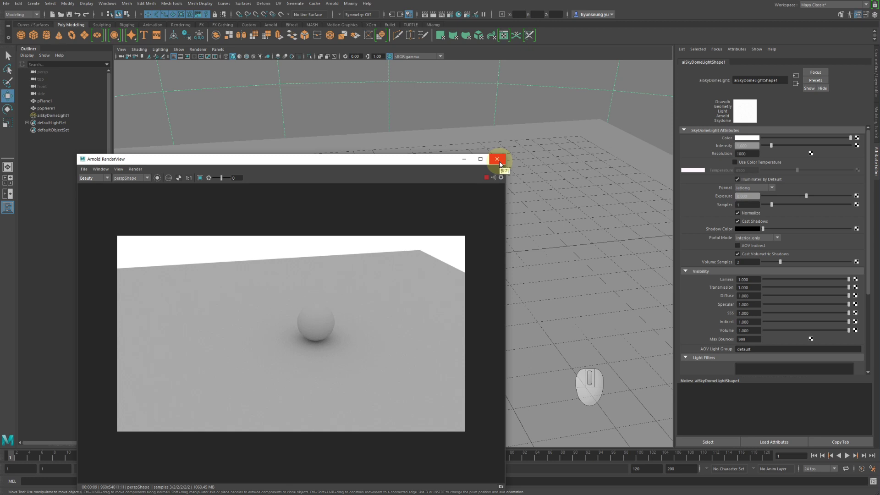
{"action": "left_click", "coordinate": [501, 165]}
- Add an Arnold area light angled toward the sphere and start a new RenderView render
{"action": "left_click", "coordinate": [334, 4]}
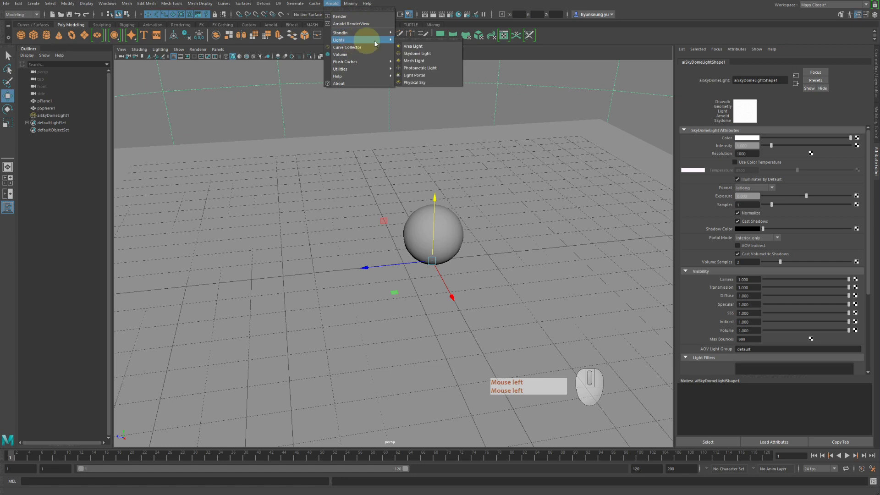
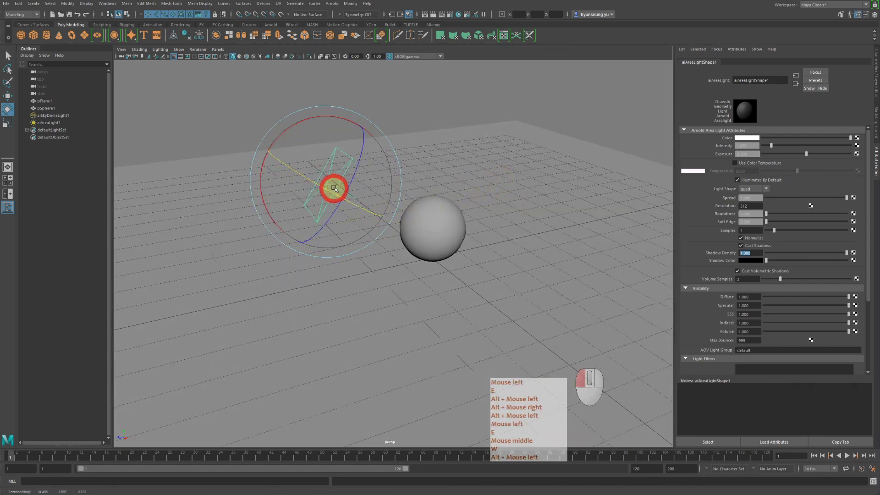
{"action": "key", "text": "q"}
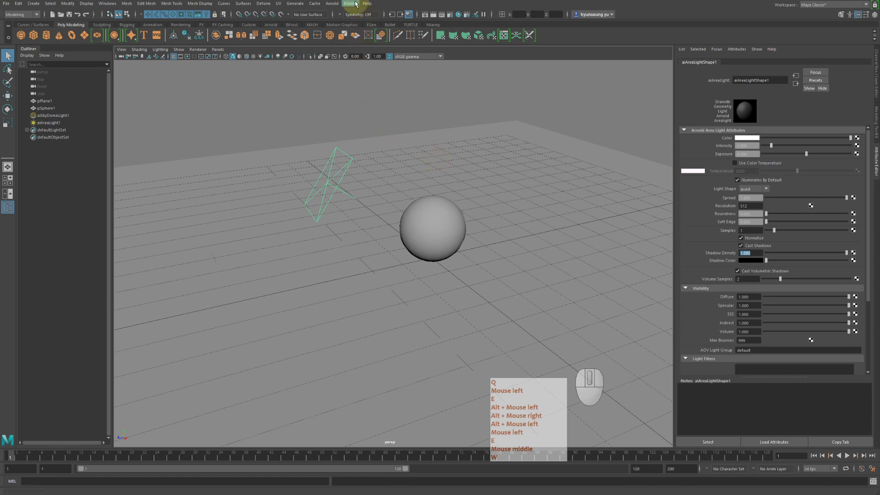
{"action": "left_click", "coordinate": [336, 8]}
{"action": "left_click", "coordinate": [351, 21]}
{"action": "left_click", "coordinate": [378, 63]}
{"action": "right_click", "coordinate": [378, 63]}
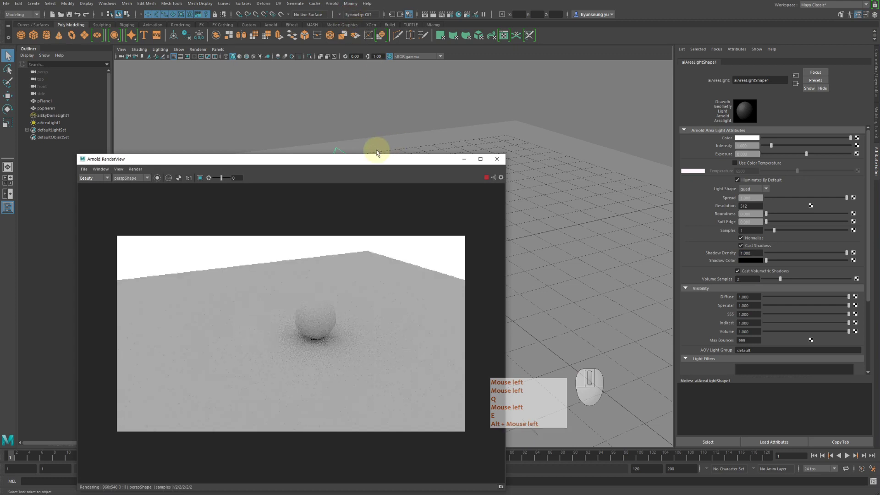
- Move RenderView aside and let the area-lit render converge to a clean contact shadow
{"action": "left_click_drag", "start_coordinate": [359, 158], "coordinate": [368, 84]}
{"action": "key", "text": "q"}
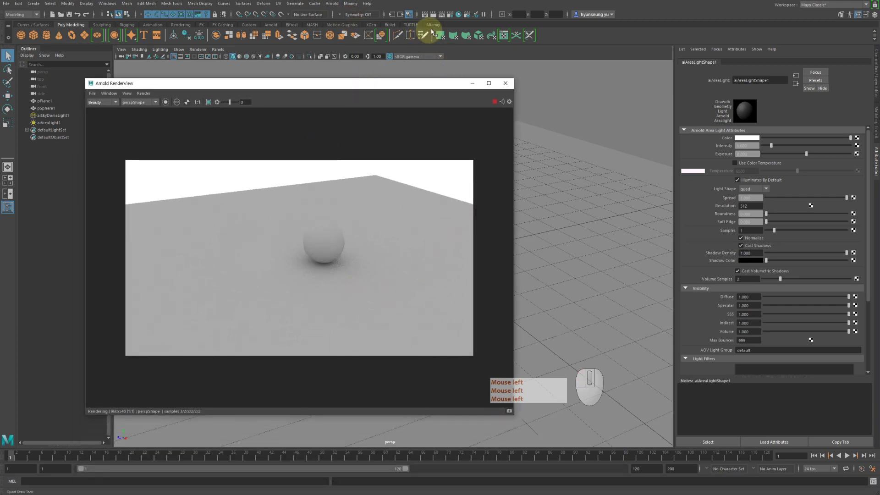
{"action": "left_click", "coordinate": [358, 316]}
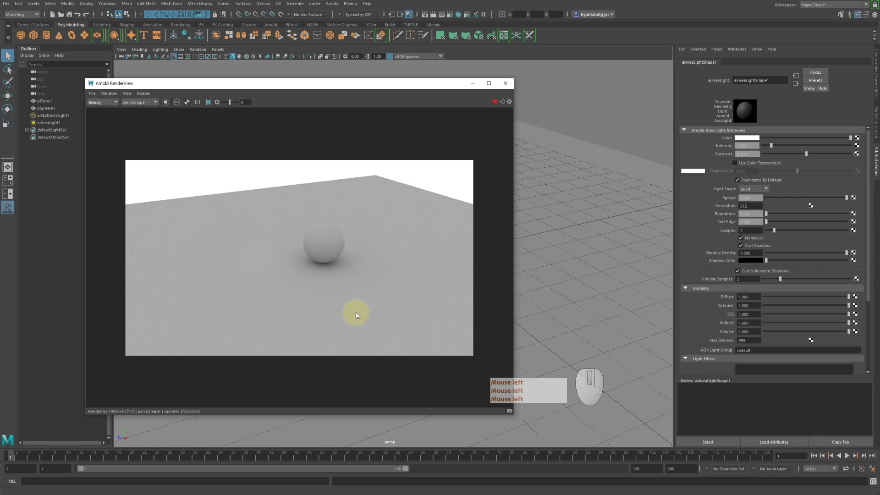
{"action": "left_click", "coordinate": [358, 315]}
{"action": "left_click", "coordinate": [358, 316]}
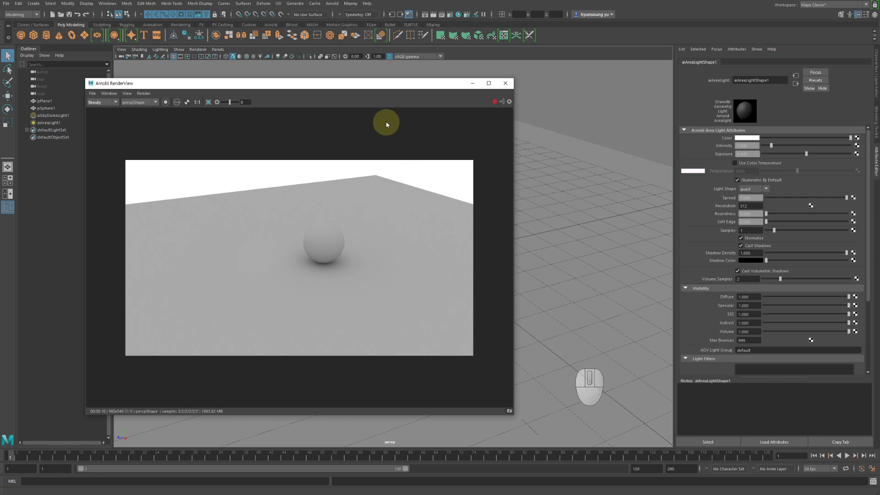
- Select the area light and raise its intensity in the aiAreaLightShape1 Attribute Editor
{"action": "left_click_drag", "start_coordinate": [388, 90], "coordinate": [401, 229]}
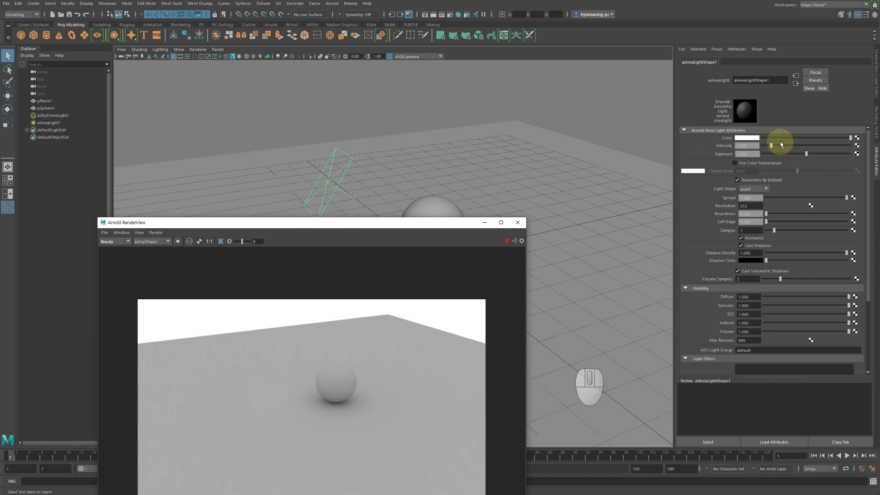
{"action": "scroll", "scroll_direction": "up", "scroll_amount": 3}
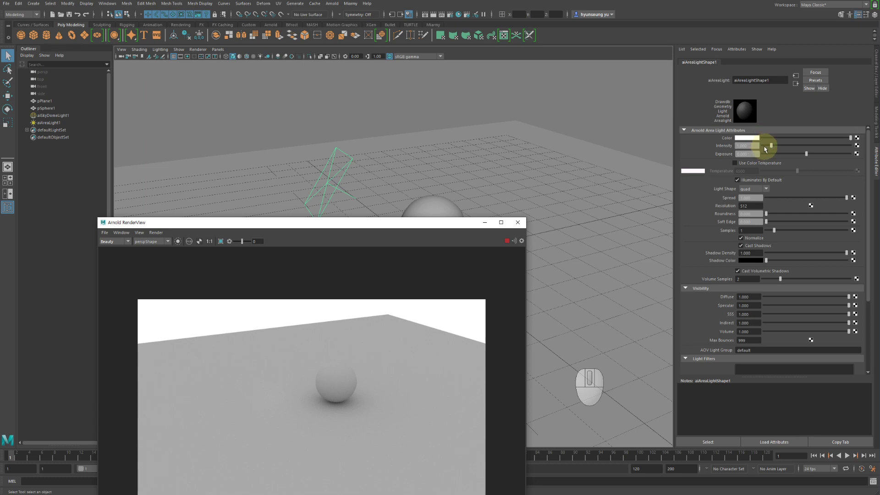
{"action": "left_click", "coordinate": [793, 146]}
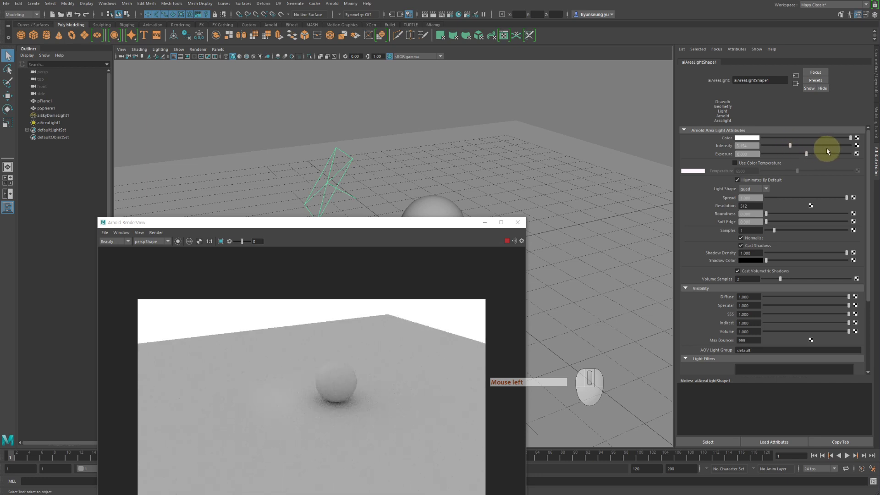
{"action": "left_click", "coordinate": [830, 151]}
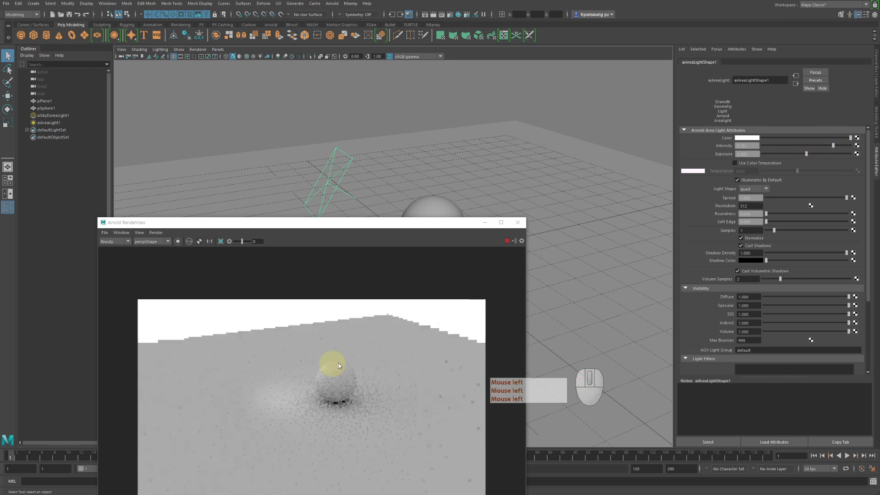
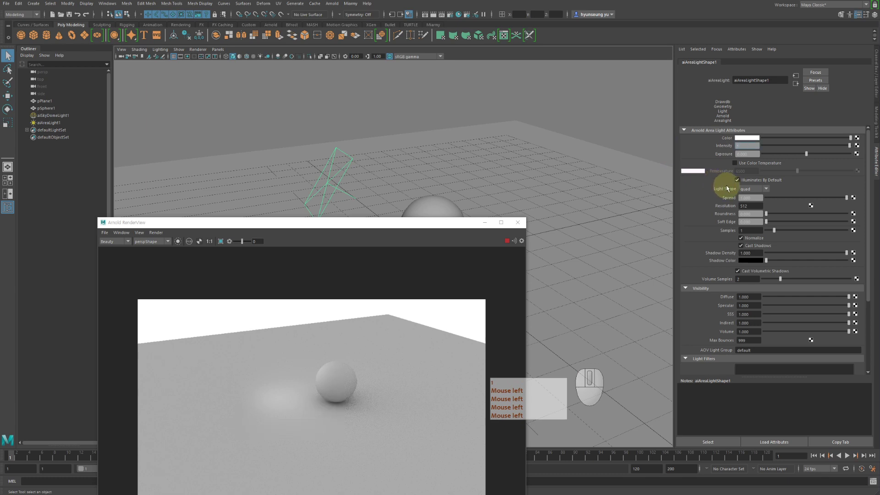
{"action": "key", "text": "Return"}
{"action": "left_click", "coordinate": [739, 183]}
{"action": "key", "text": "Return"}
{"action": "key", "text": "1"}
{"action": "left_click", "coordinate": [743, 172]}
{"action": "key", "text": "Return"}
{"action": "key", "text": "1"}
{"action": "double_click", "coordinate": [743, 171]}
{"action": "key", "text": "Return"}
{"action": "key", "text": "1"}
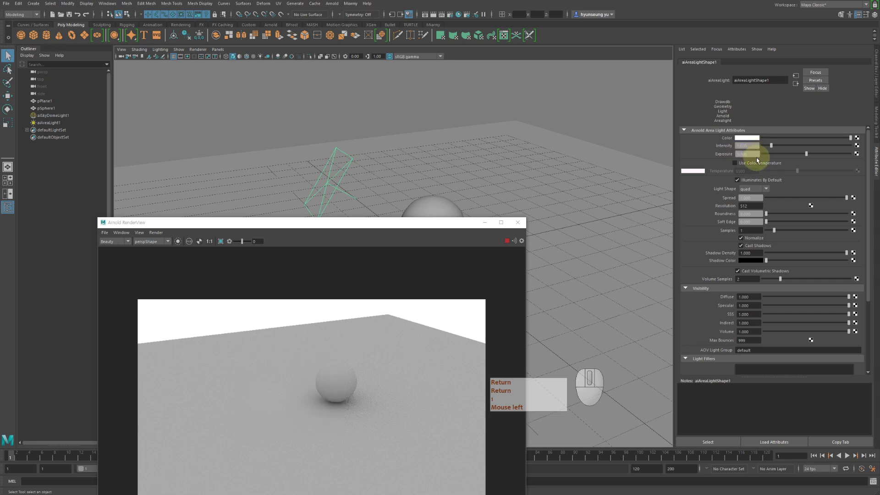
{"action": "key", "text": "Return"}
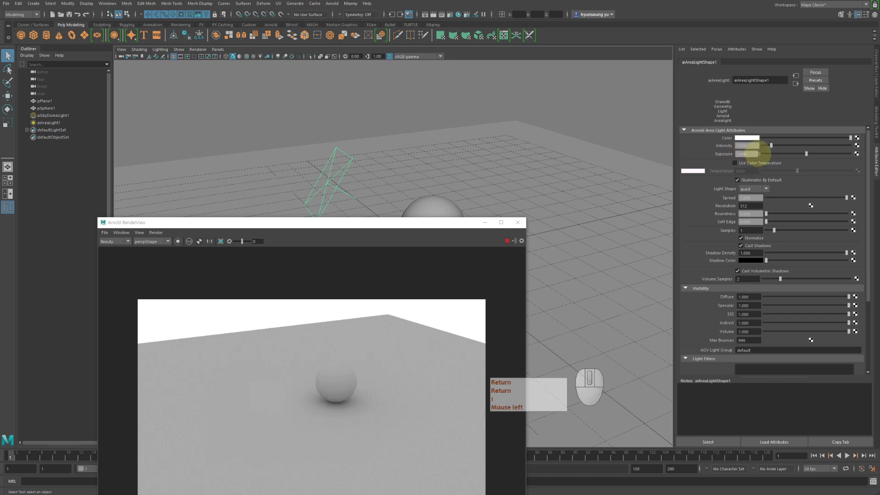
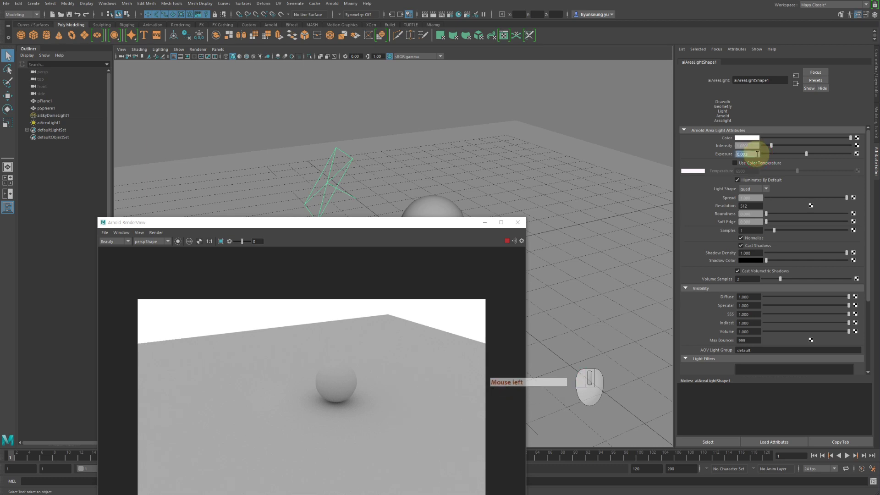
- Enter a brighter Exposure value for the area light and re-render the scene
{"action": "key", "text": "KP_1"}
{"action": "key", "text": "KP_0"}
{"action": "key", "text": "Return"}
{"action": "key", "text": "Return"}
{"action": "key", "text": "KP_0"}
{"action": "key", "text": "KP_1"}
{"action": "left_click", "coordinate": [760, 152]}
{"action": "key", "text": "KP_5"}
{"action": "key", "text": "Return"}
{"action": "key", "text": "KP_5"}
{"action": "key", "text": "KP_0"}
{"action": "key", "text": "KP_1"}
{"action": "key", "text": "Return"}
{"action": "key", "text": "KP_5"}
{"action": "key", "text": "KP_0"}
{"action": "key", "text": "KP_1"}
{"action": "left_click", "coordinate": [760, 152]}
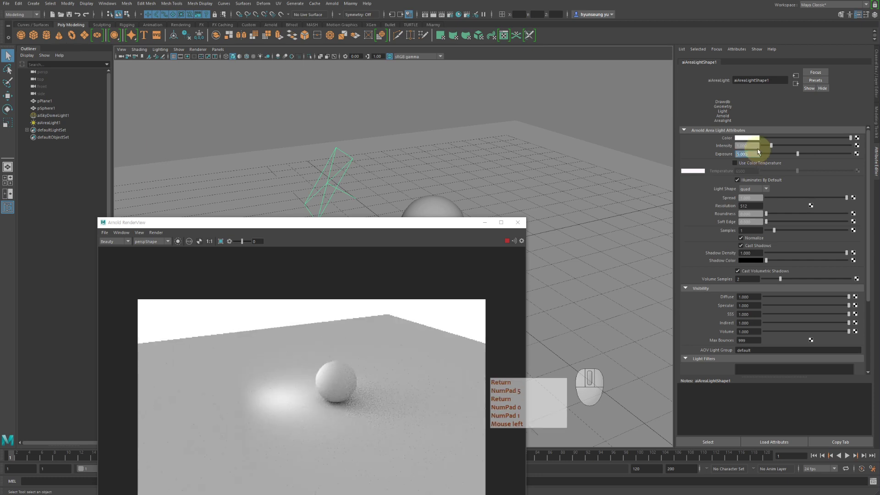
- Settle on a low Exposure leaving a faint glow on the plane, then select aiAreaLight1 in the Outliner
{"action": "key", "text": "KP_3"}
{"action": "key", "text": "Return"}
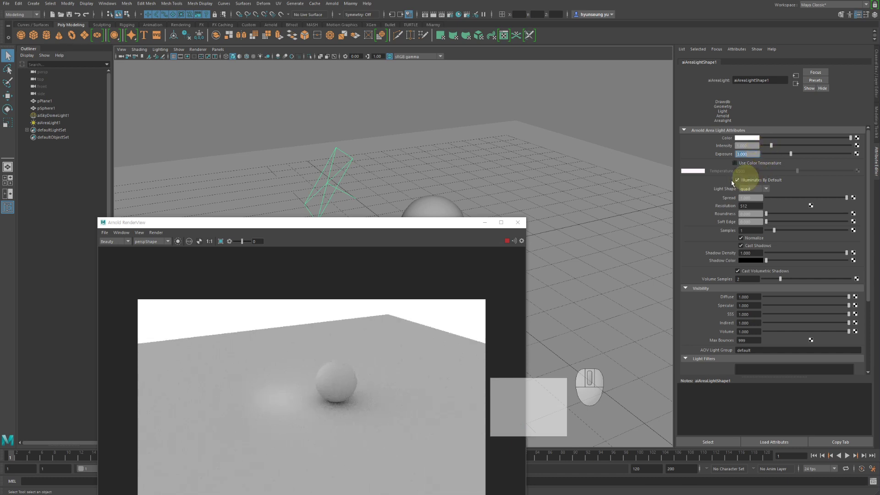
{"action": "right_click", "coordinate": [424, 166]}
{"action": "key", "text": "Return"}
{"action": "key", "text": "KP_3"}
{"action": "key", "text": "KP_5"}
{"action": "key", "text": "KP_0"}
{"action": "key", "text": "KP_1"}
{"action": "key", "text": "r"}
{"action": "key", "text": "Return"}
{"action": "key", "text": "KP_3"}
{"action": "key", "text": "KP_5"}
{"action": "key", "text": "KP_0"}
{"action": "key", "text": "KP_1"}
{"action": "middle_click", "coordinate": [465, 177]}
{"action": "middle_click", "coordinate": [651, 187]}
{"action": "key", "text": "r"}
{"action": "key", "text": "KP_5"}
{"action": "key", "text": "r"}
{"action": "key", "text": "Return"}
{"action": "key", "text": "KP_3"}
{"action": "right_click", "coordinate": [431, 174]}
{"action": "key", "text": "r"}
{"action": "key", "text": "Return"}
{"action": "key", "text": "KP_3"}
{"action": "middle_click", "coordinate": [373, 175]}
{"action": "right_click", "coordinate": [372, 175]}
{"action": "key", "text": "z"}
{"action": "key", "text": "Return"}
{"action": "key", "text": "KP_3"}
{"action": "middle_click", "coordinate": [351, 183]}
{"action": "right_click", "coordinate": [350, 183]}
{"action": "key", "text": "Return"}
{"action": "key", "text": "KP_3"}
{"action": "right_click", "coordinate": [348, 185]}
{"action": "middle_click", "coordinate": [334, 185]}
{"action": "middle_click", "coordinate": [255, 181]}
{"action": "right_click", "coordinate": [240, 187]}
{"action": "key", "text": "z"}
{"action": "left_click", "coordinate": [48, 125]}
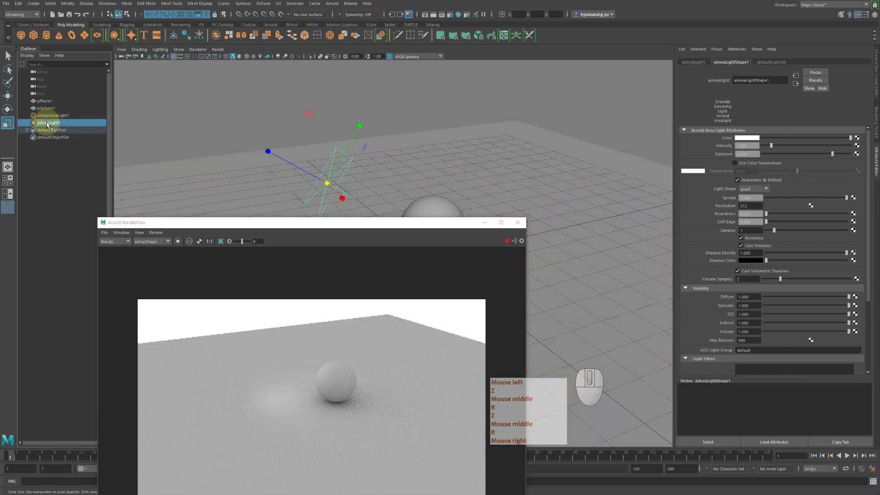
- Scale aiAreaLight1 up so it covers a bigger region above the plane
{"action": "key", "text": "r"}
{"action": "middle_click", "coordinate": [389, 181]}
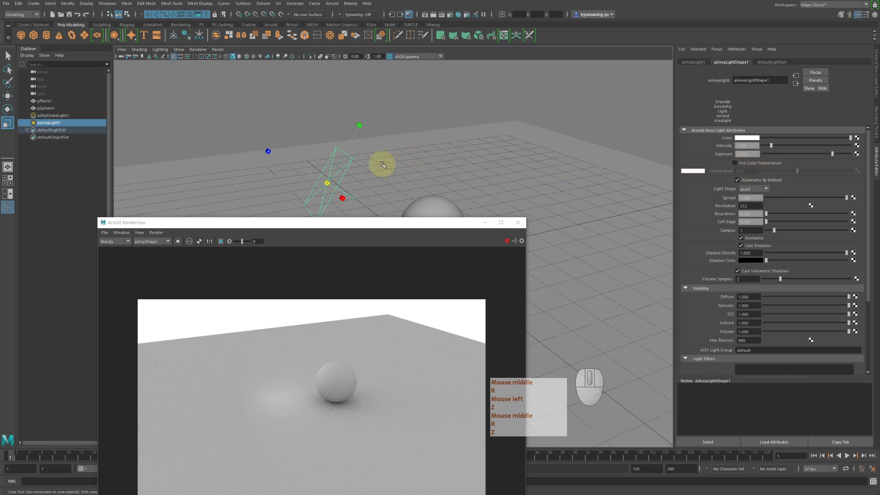
{"action": "middle_click", "coordinate": [462, 189]}
{"action": "left_click", "coordinate": [461, 189]}
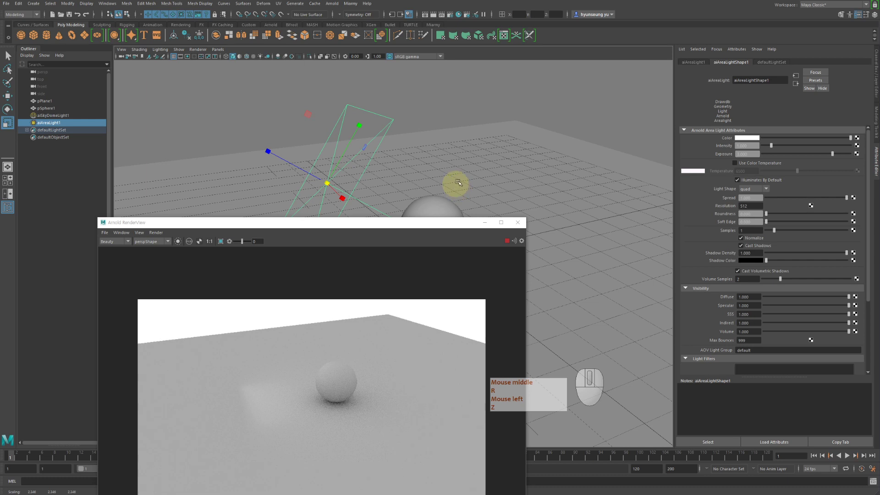
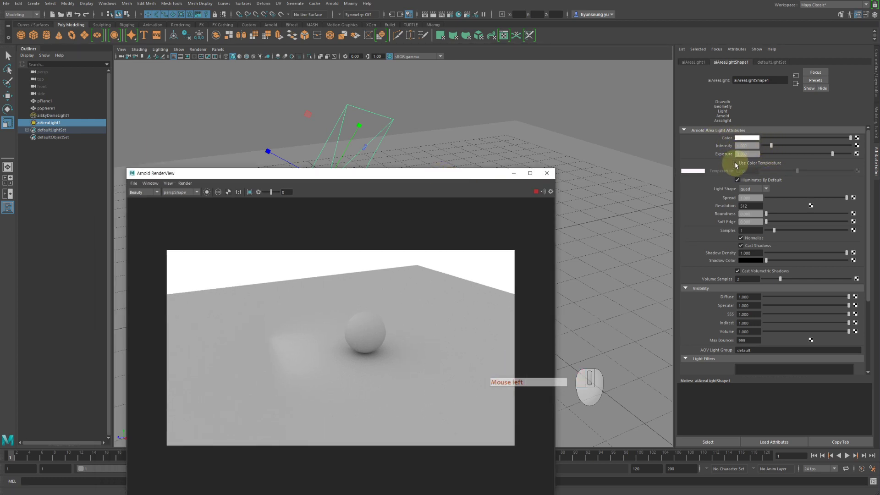
- Enable Use Color Temperature at a warm ~2519 K, then select aiSkyDomeLight1 in the Outliner
{"action": "left_click", "coordinate": [739, 166]}
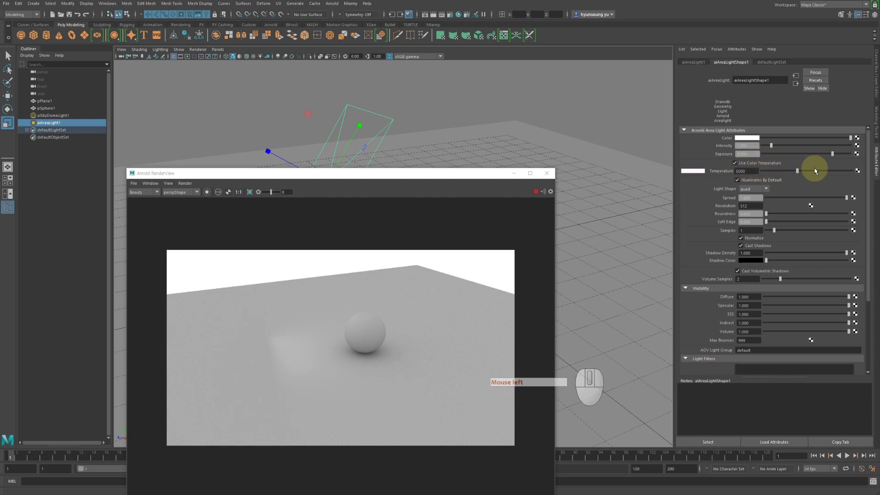
{"action": "left_click", "coordinate": [829, 173]}
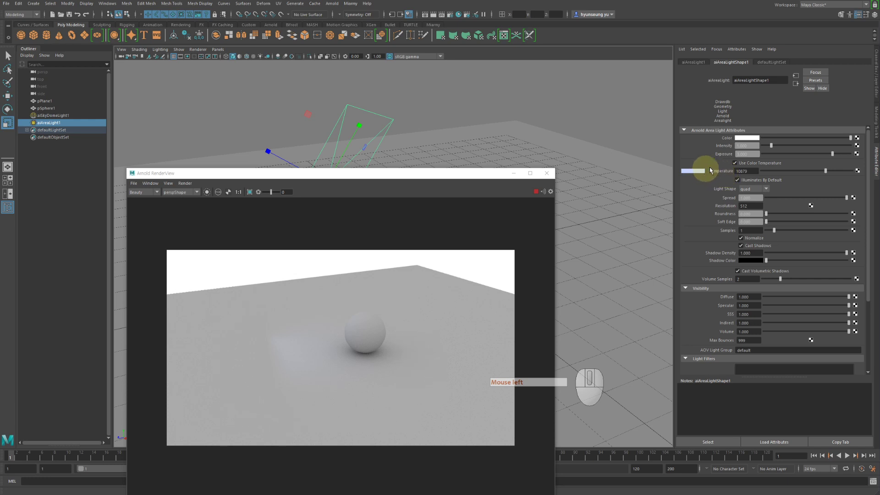
{"action": "left_click", "coordinate": [777, 173]}
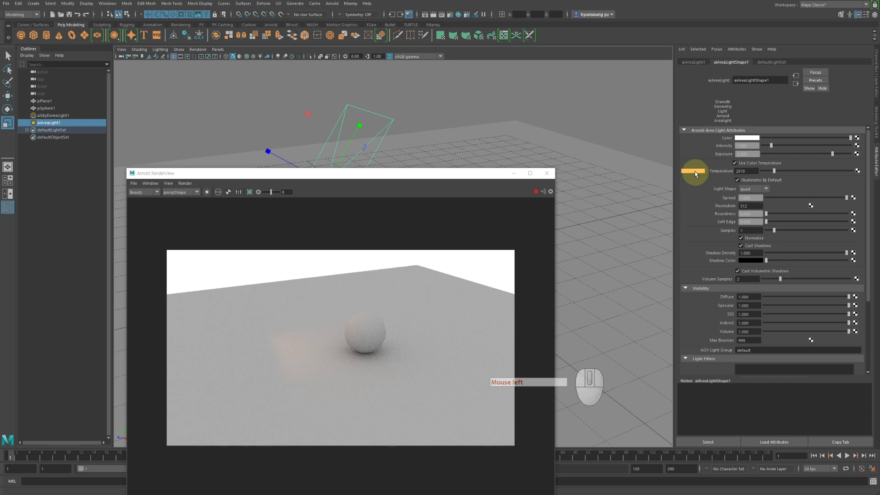
{"action": "left_click", "coordinate": [616, 92]}
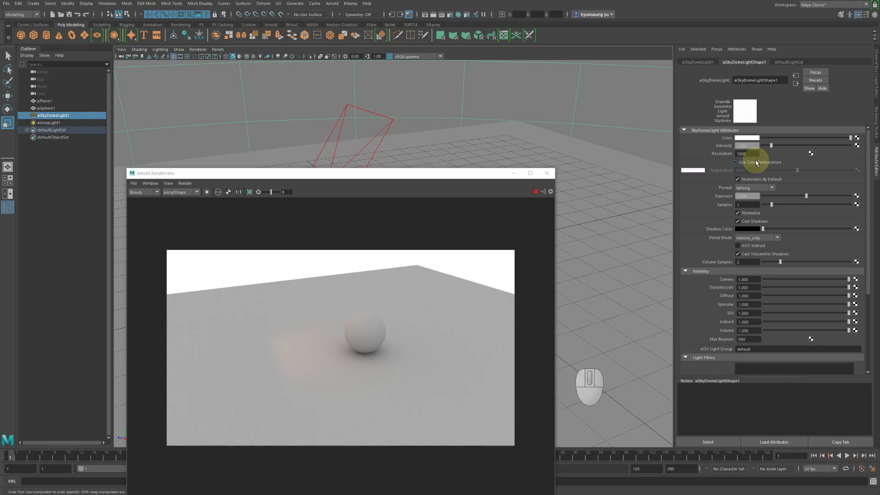
- Reselect aiAreaLight1 in the Outliner to show its attributes with the 2519 K colour temperature
{"action": "left_click", "coordinate": [81, 127]}
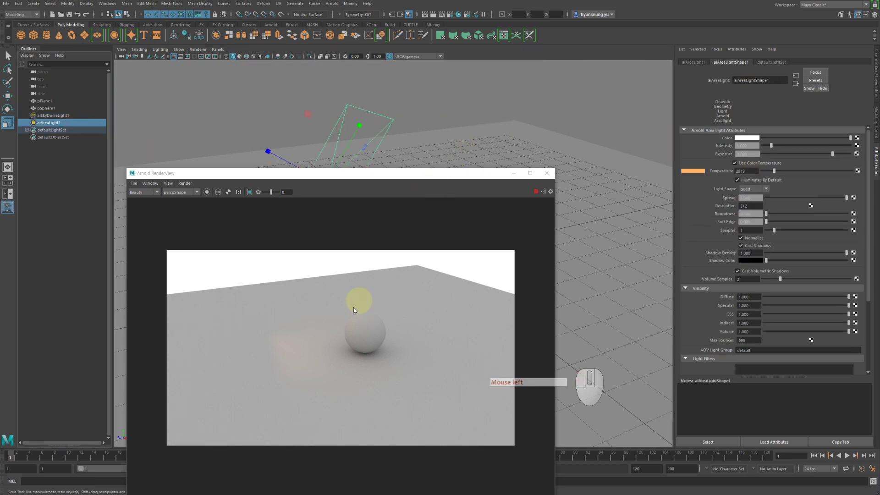
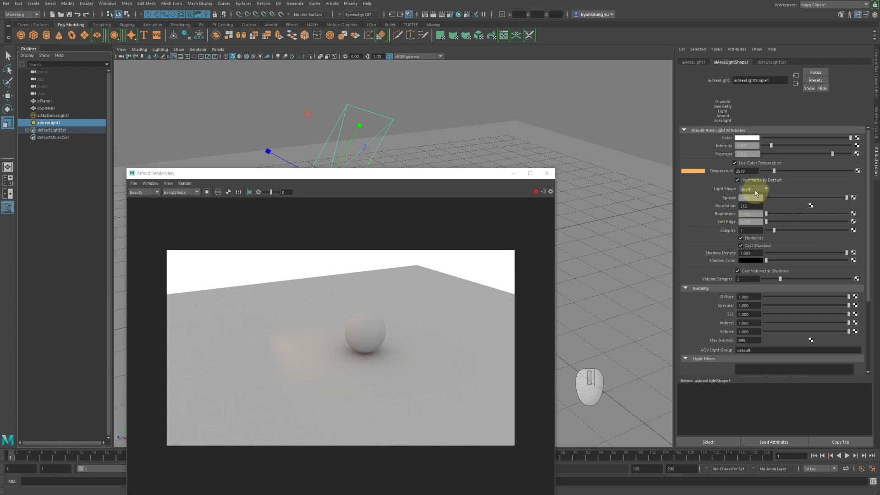
{"action": "left_click_drag", "start_coordinate": [449, 177], "coordinate": [378, 192]}
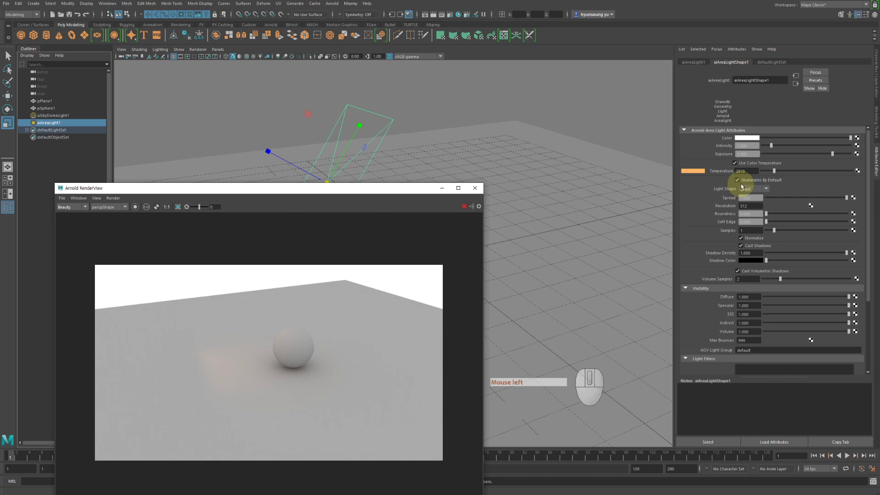
{"action": "left_click", "coordinate": [754, 189]}
{"action": "left_click", "coordinate": [762, 207]}
{"action": "left_click", "coordinate": [763, 191]}
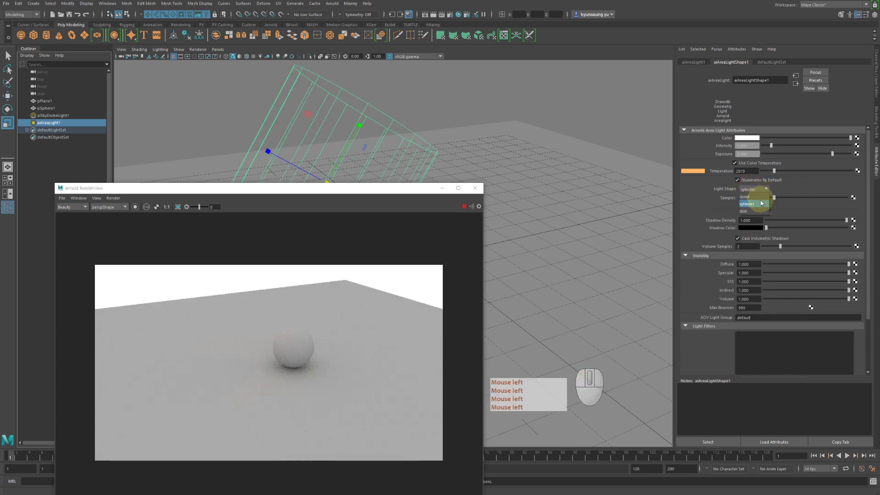
{"action": "left_click", "coordinate": [762, 211]}
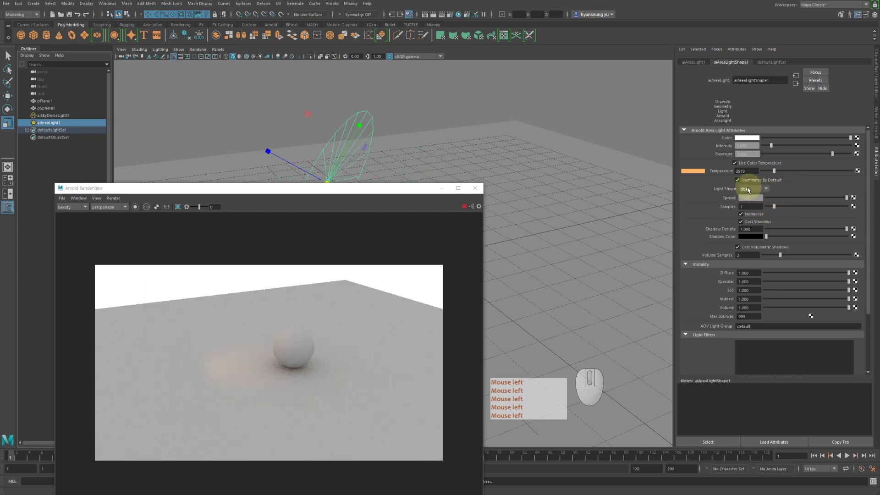
{"action": "left_click", "coordinate": [752, 184]}
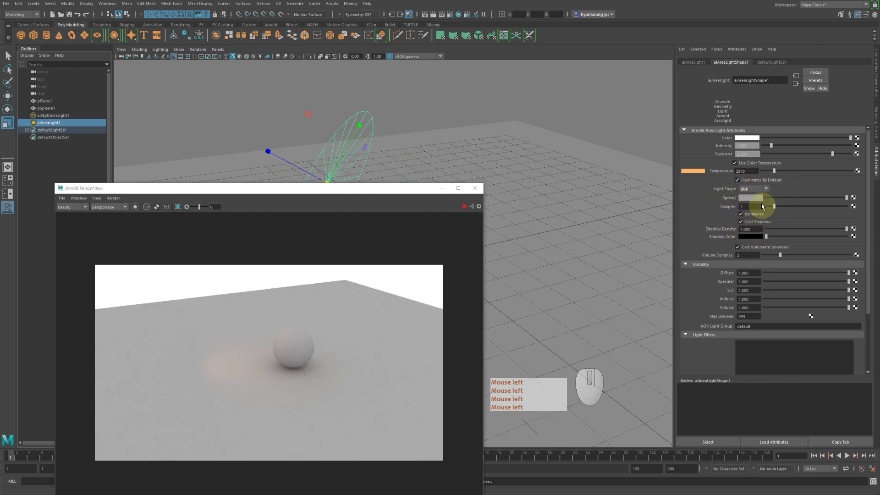
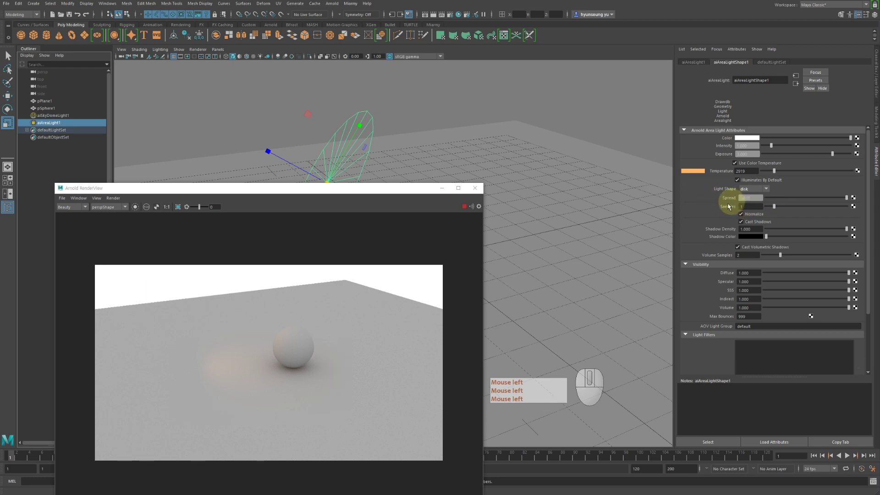
{"action": "left_click", "coordinate": [759, 191]}
{"action": "left_click", "coordinate": [762, 206]}
{"action": "left_click", "coordinate": [764, 191]}
{"action": "left_click", "coordinate": [761, 198]}
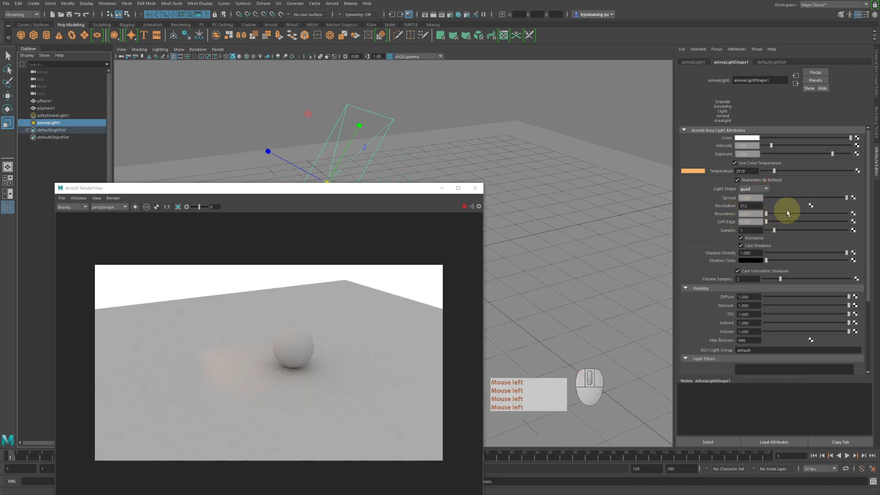
{"action": "double_click", "coordinate": [789, 213]}
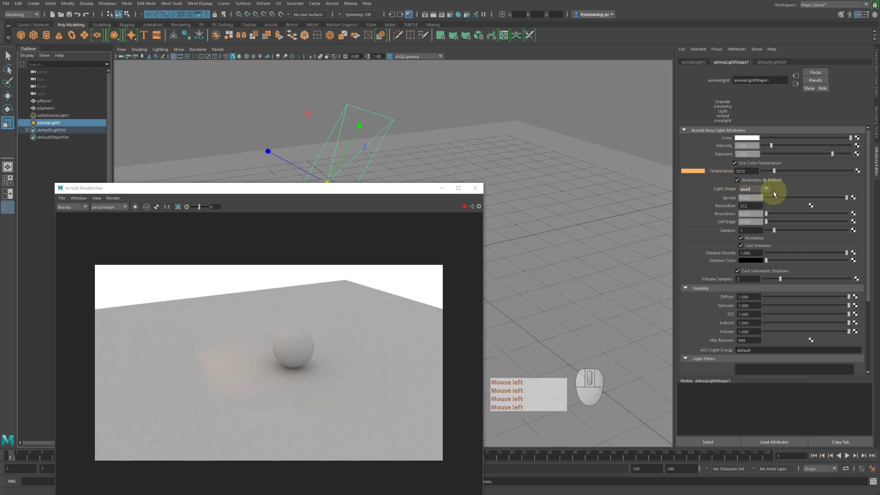
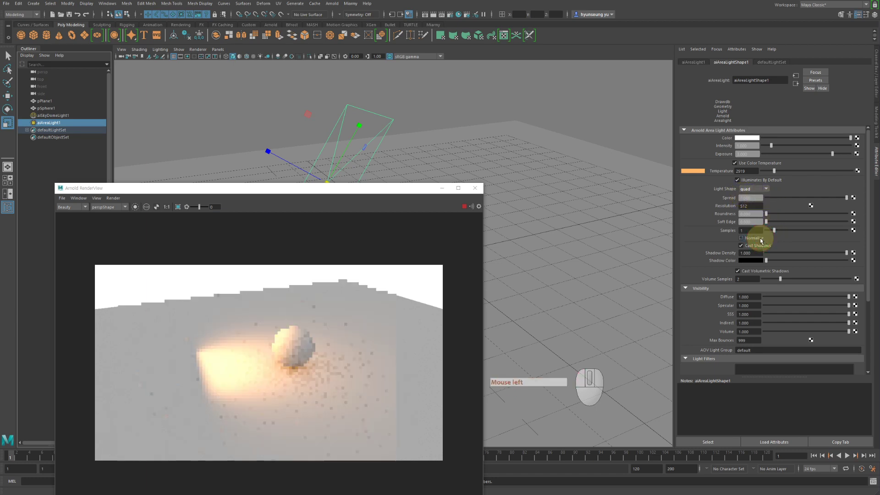
- Leave Normalize on and re-enable Cast Shadows on the area light after toggling shadows off
{"action": "left_click", "coordinate": [763, 241]}
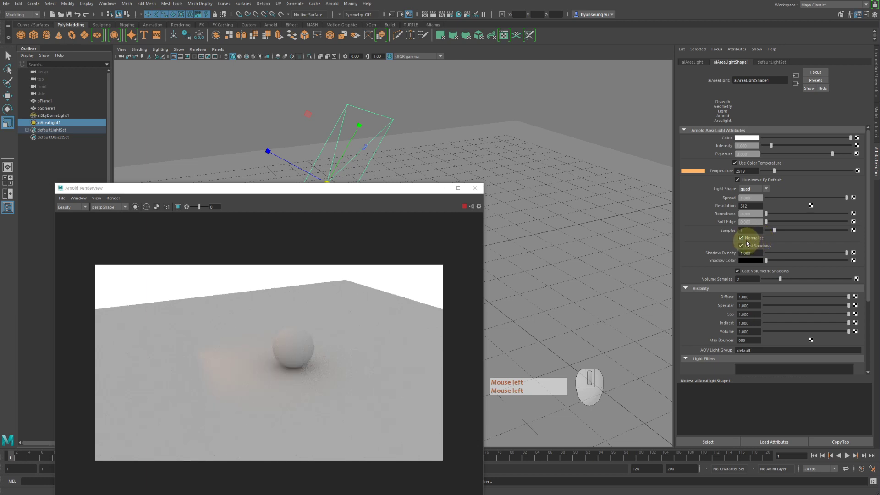
{"action": "left_click", "coordinate": [765, 249]}
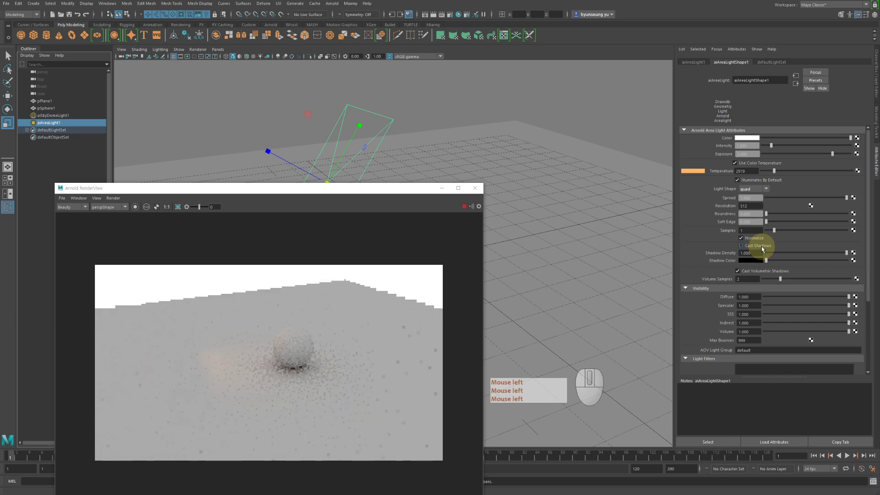
{"action": "left_click", "coordinate": [765, 249]}
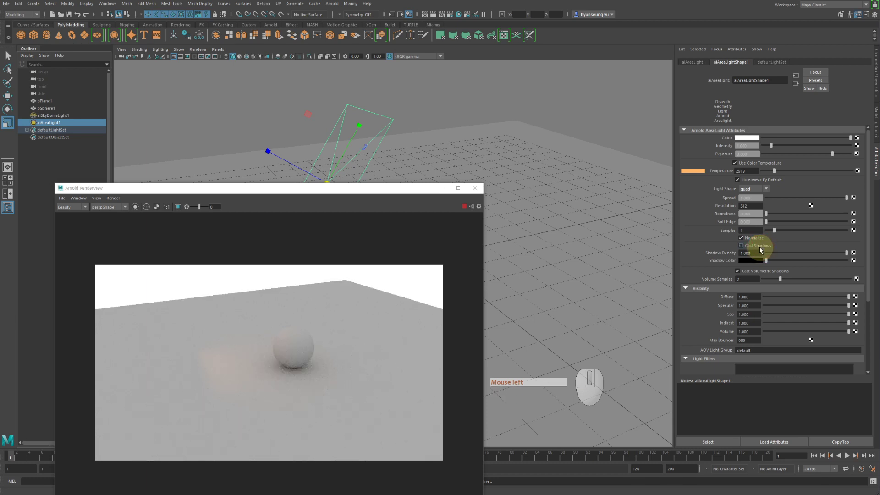
{"action": "left_click", "coordinate": [762, 250]}
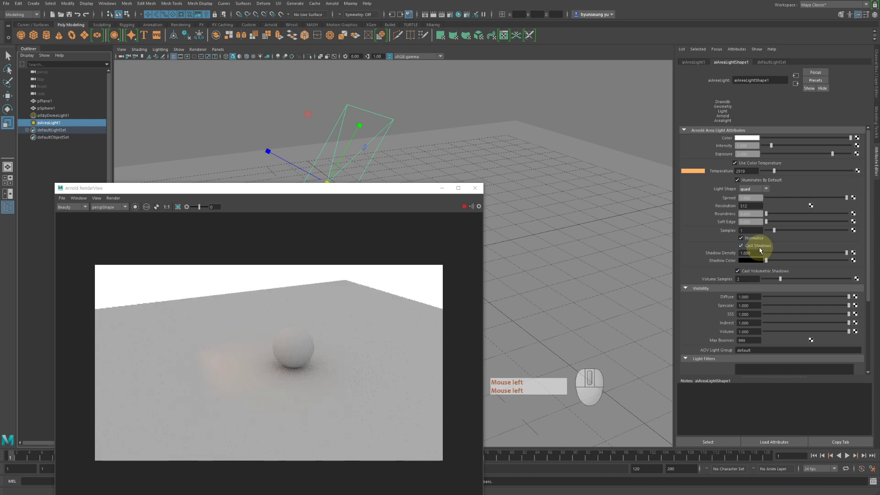
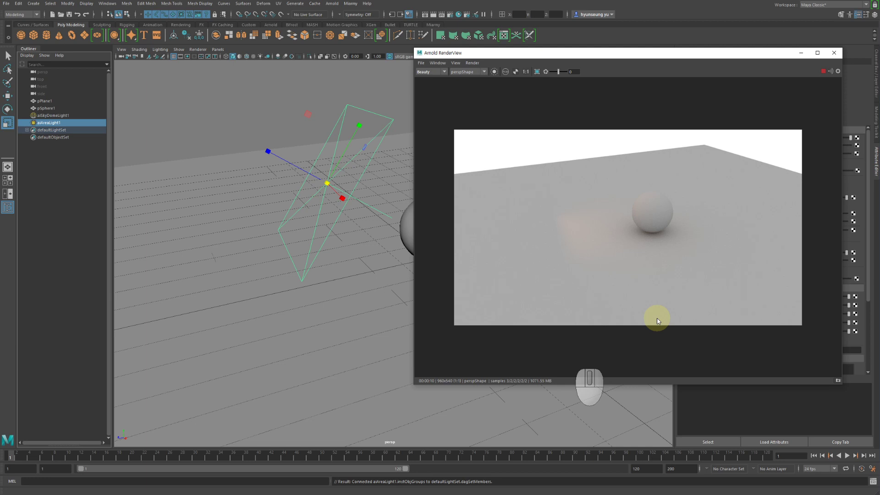
- Close the Arnold RenderView and bring up the Arnold menu for a new light
{"action": "left_click", "coordinate": [835, 59]}
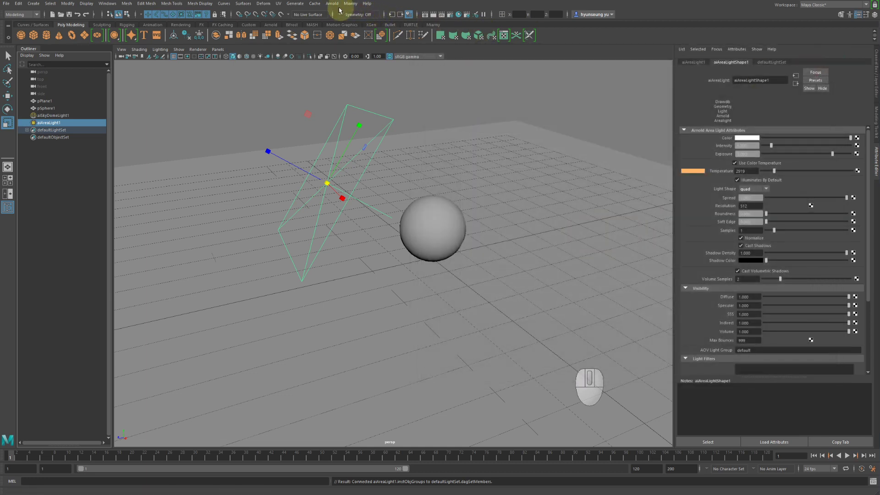
{"action": "left_click", "coordinate": [335, 8]}
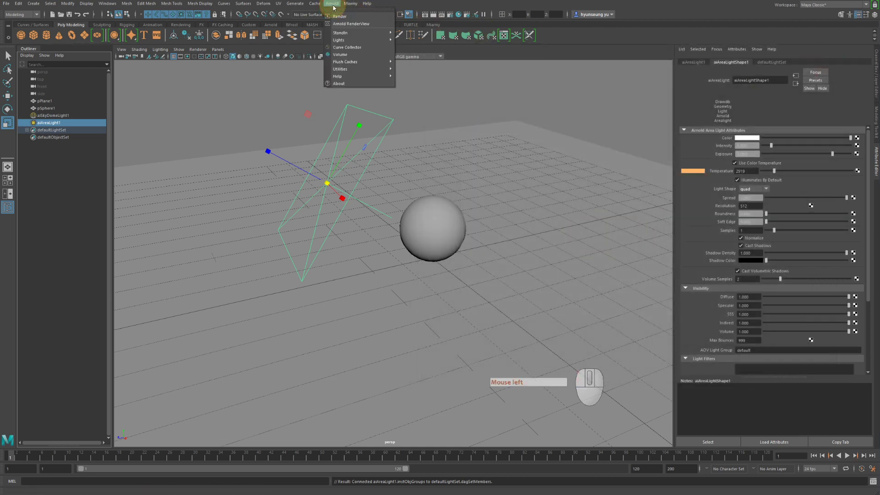
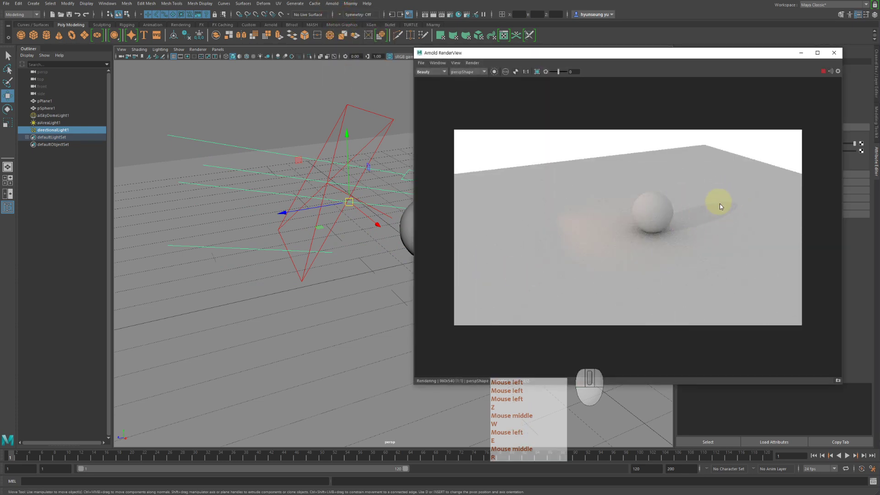
{"action": "left_click", "coordinate": [775, 248]}
{"action": "middle_click", "coordinate": [776, 248]}
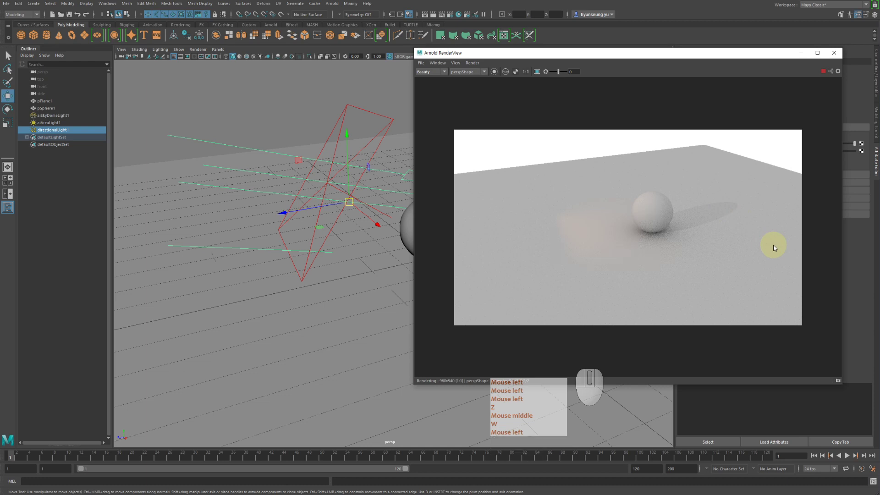
{"action": "left_click", "coordinate": [775, 248]}
{"action": "middle_click", "coordinate": [776, 248]}
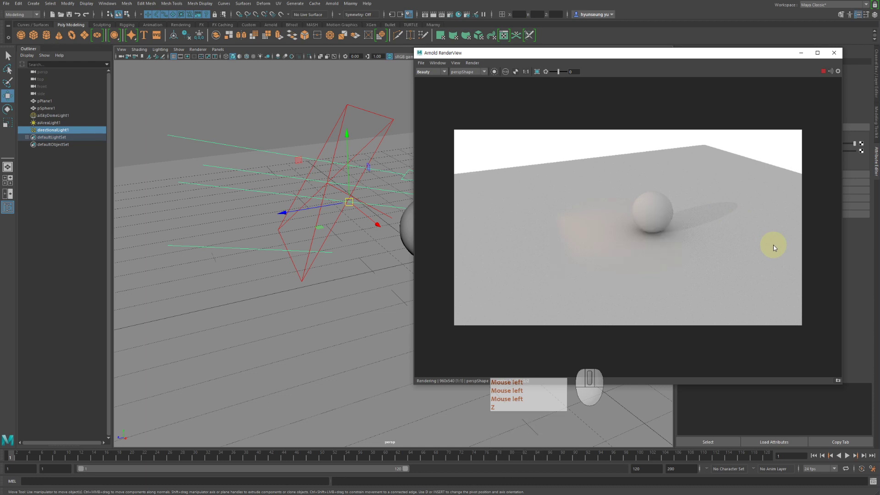